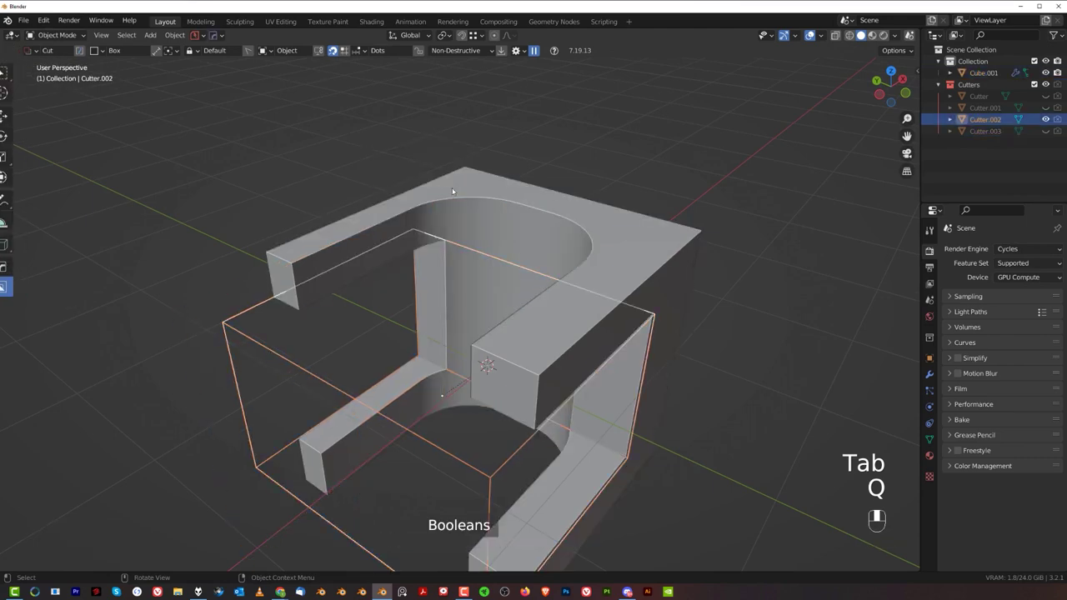
Add horizontal edge loops across Cutter.002's curved section and return to the smoother cut result
{"action": "key", "text": "Tab"}
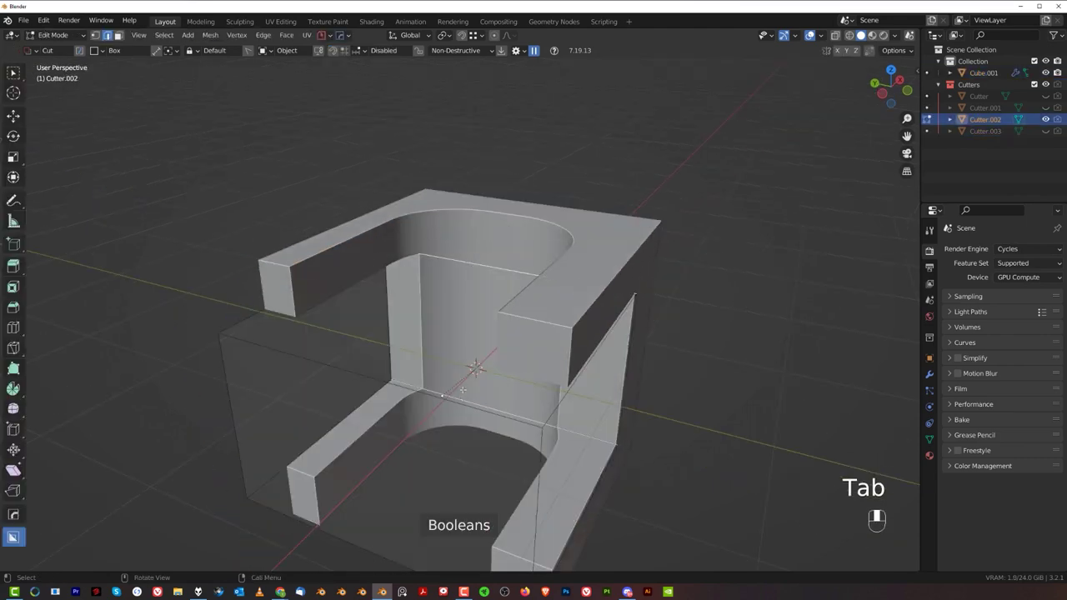
{"action": "key", "text": "ctrl+b"}
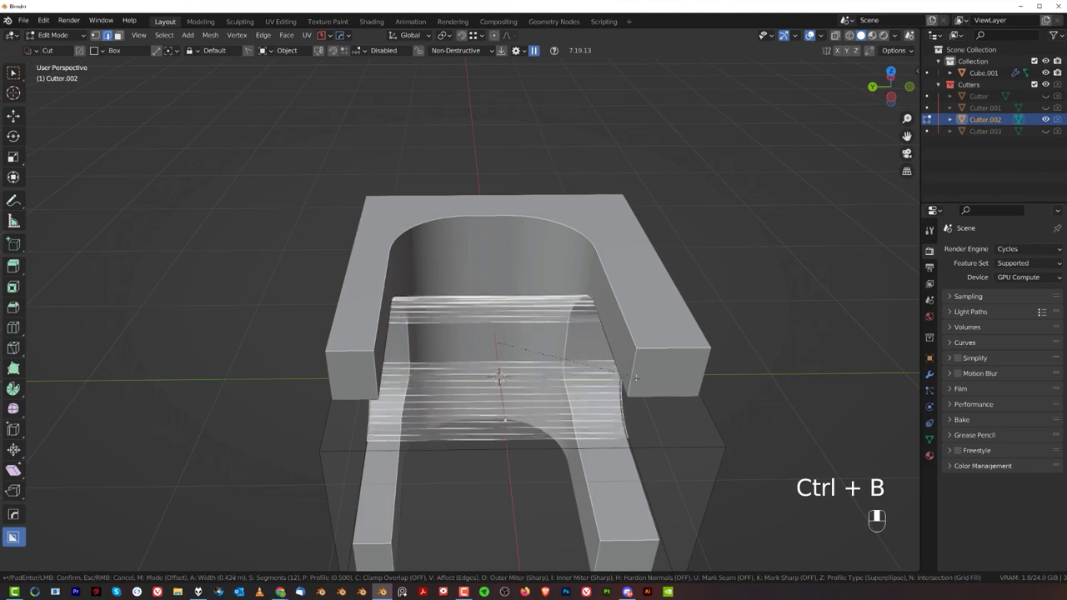
{"action": "key", "text": "Tab"}
{"action": "key", "text": "shift+2"}
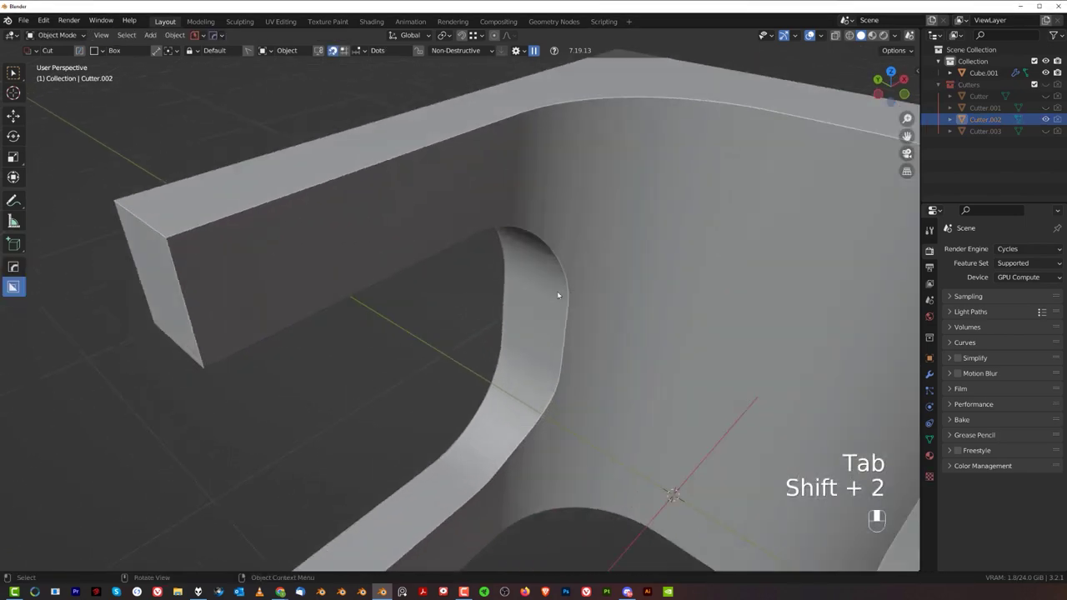
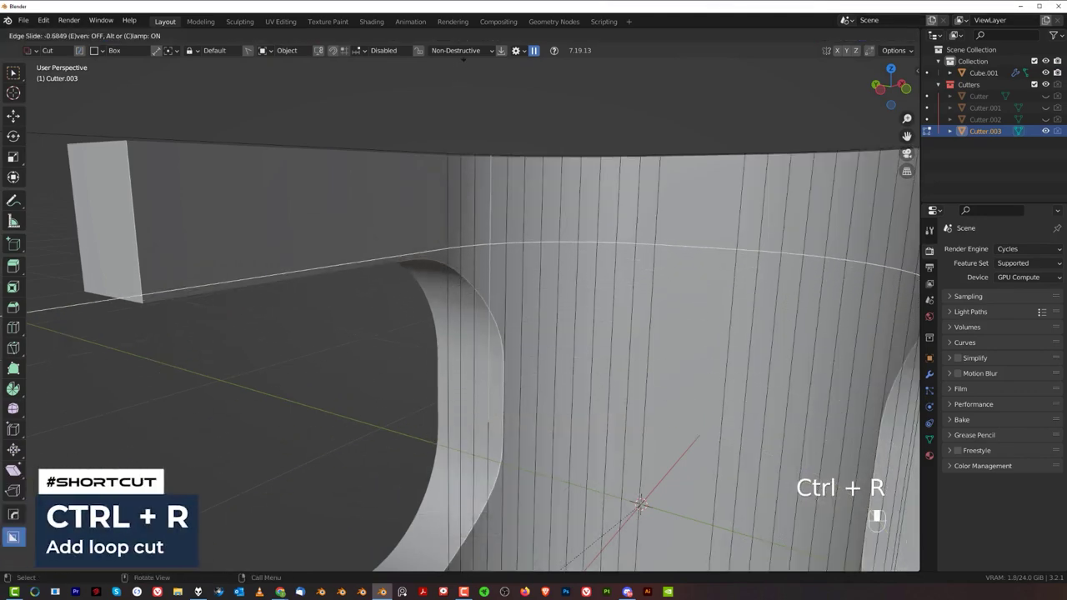
Add several horizontal loop cuts along the Cutter.003 cylinder, then view the rounded cut in Object Mode
{"action": "key", "text": "ctrl+r"}
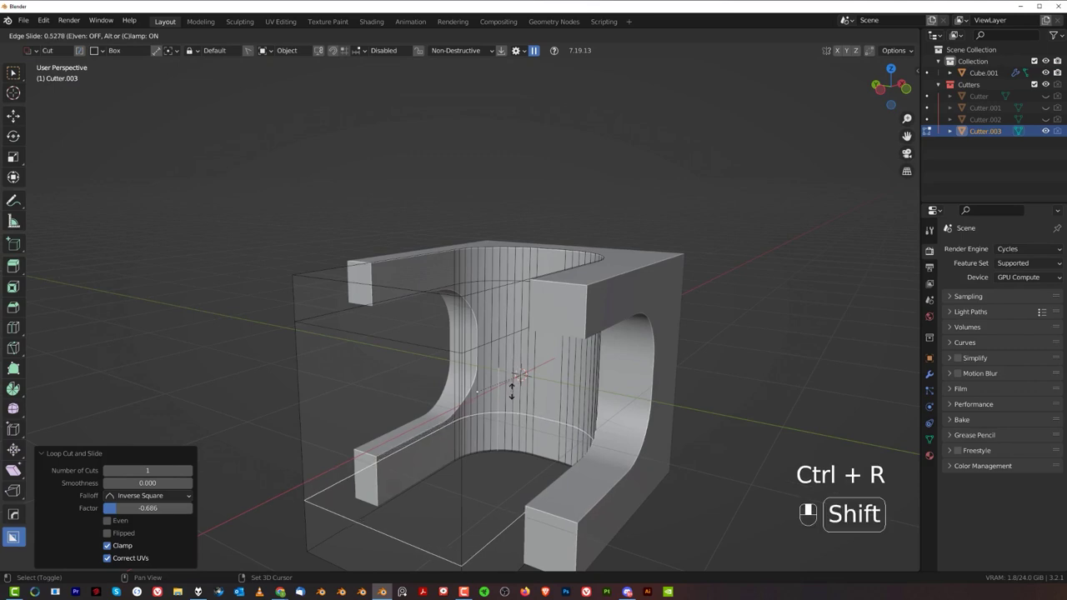
{"action": "key", "text": "ctrl+r"}
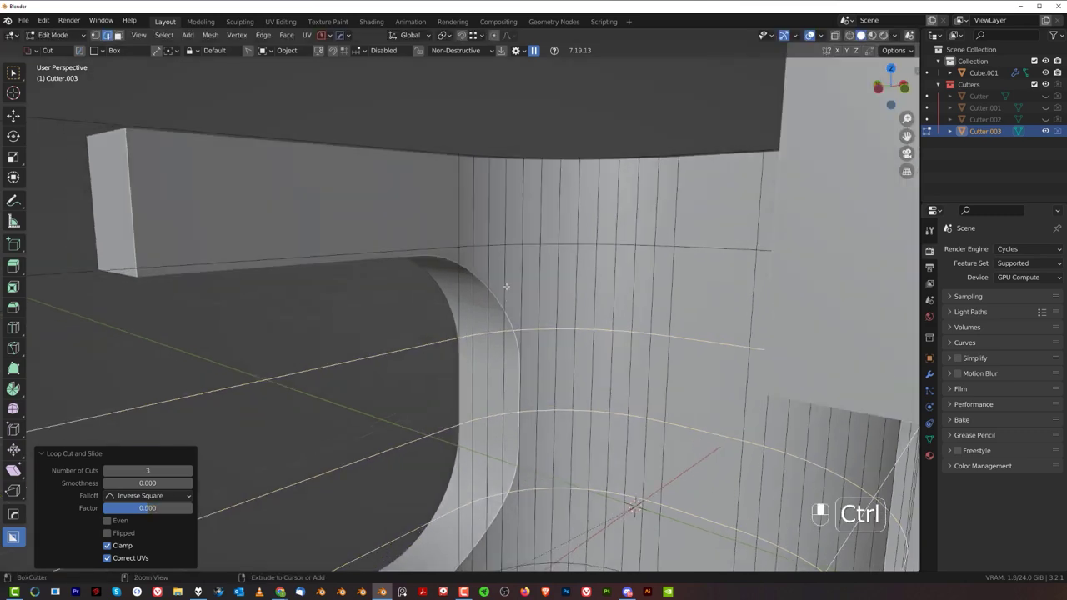
{"action": "key", "text": "ctrl+r"}
{"action": "key", "text": "ctrl+r"}
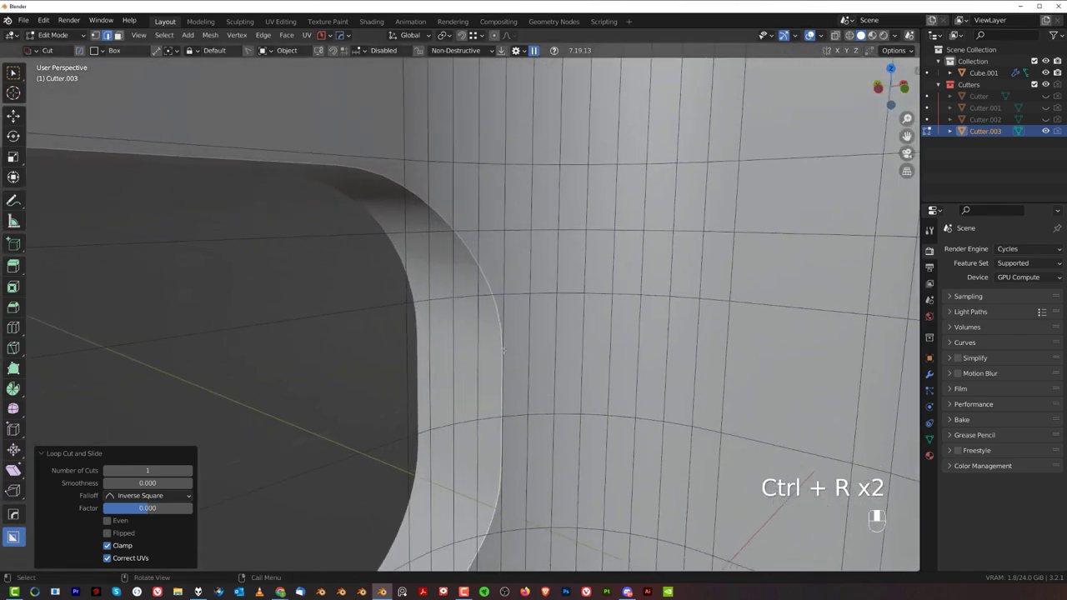
{"action": "key", "text": "Tab"}
{"action": "key", "text": "shift+2"}
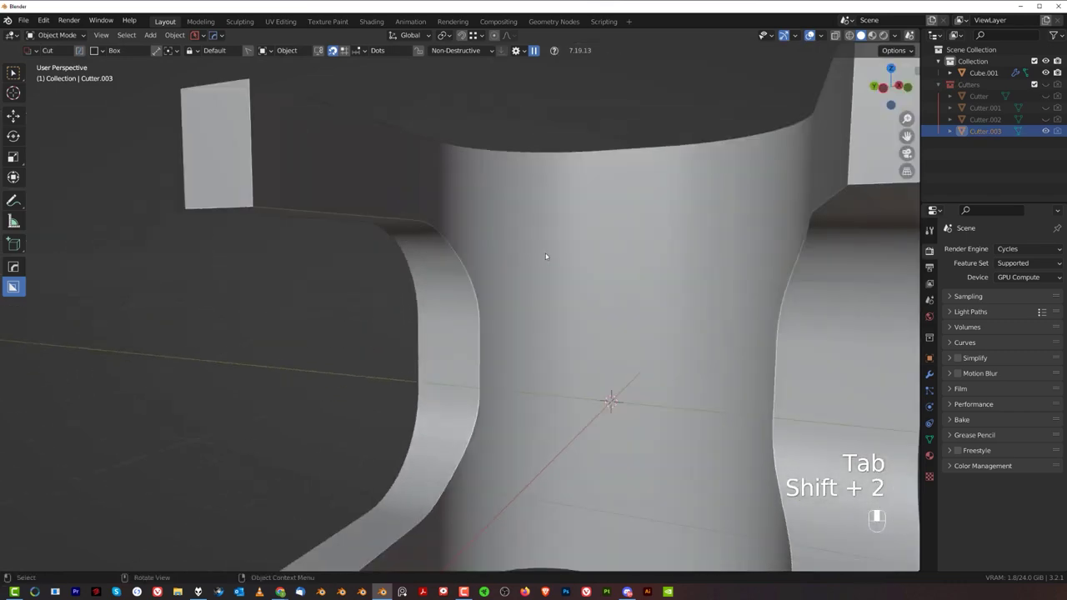
Add a vertical loop cut across Cutter.002's curved section, slid near its curved edge, and check the cut
{"action": "left_click", "coordinate": [512, 52]}
{"action": "key", "text": "q"}
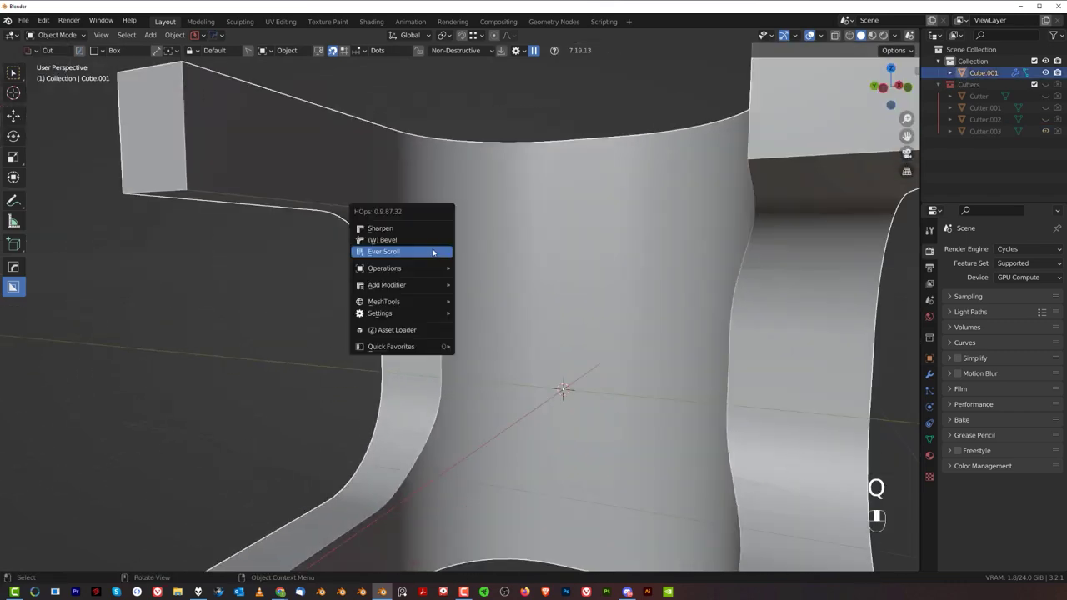
{"action": "key", "text": "Tab"}
{"action": "key", "text": "ctrl+r"}
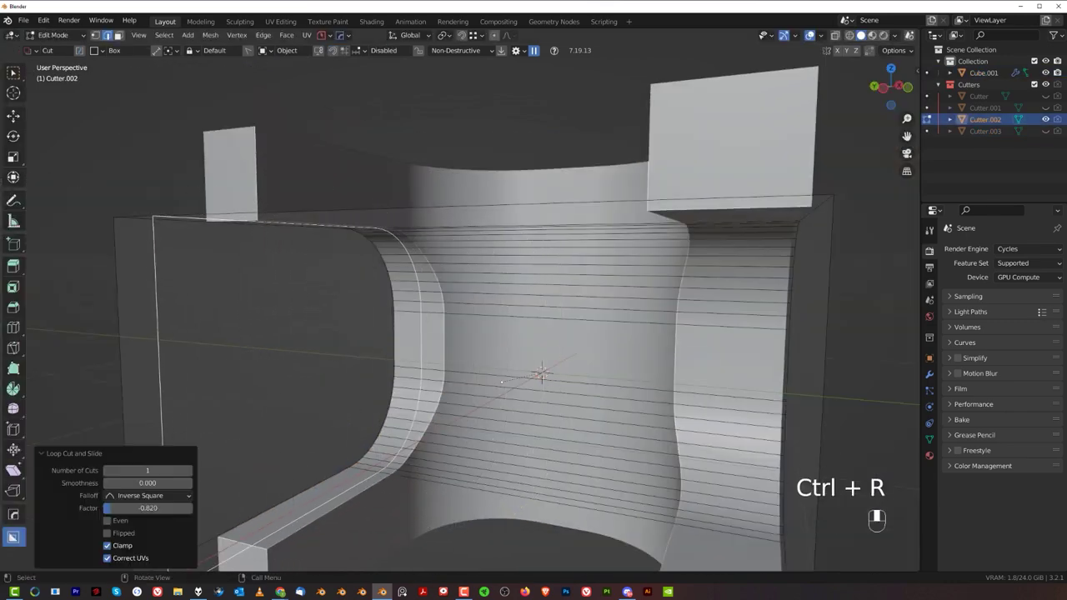
{"action": "key", "text": "ctrl+r"}
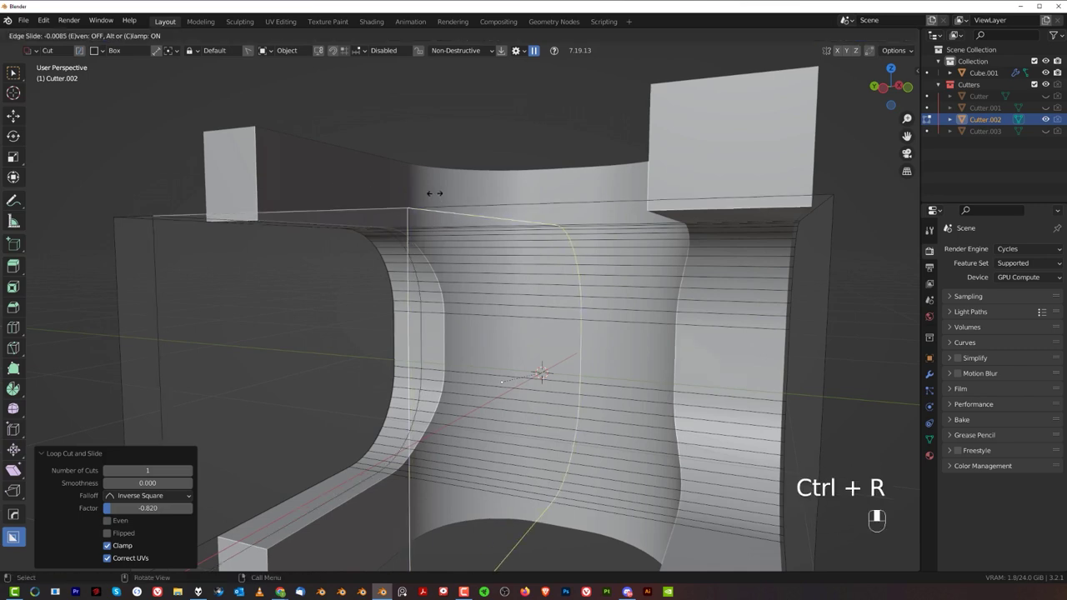
{"action": "key", "text": "Tab"}
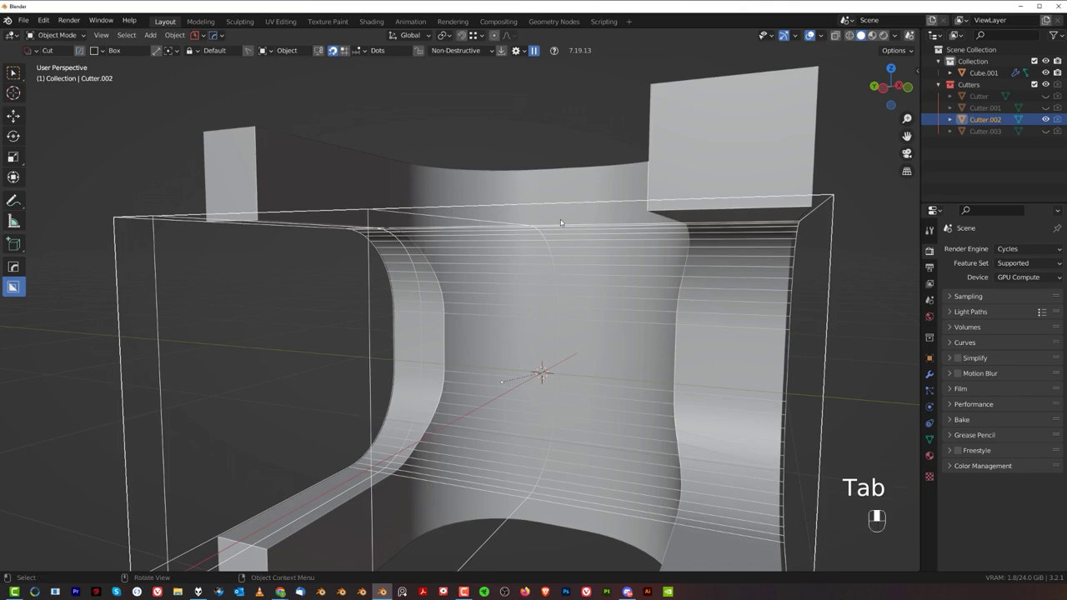
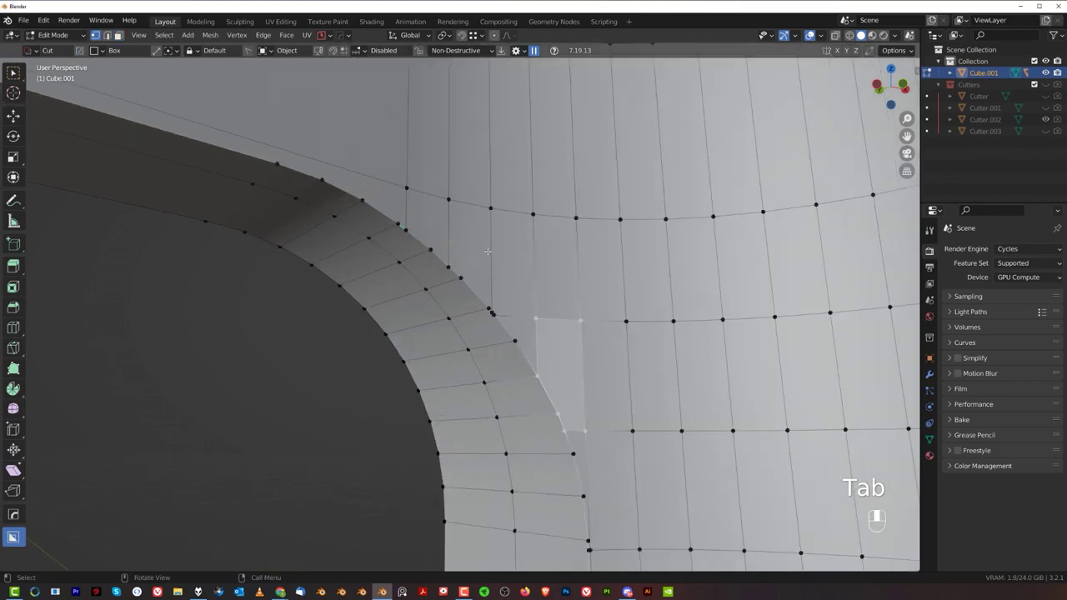
Edit Cube.001 in vertex mode and trace a knife cut along its rounded inner corner
{"action": "key", "text": "Tab"}
{"action": "key", "text": "g"}
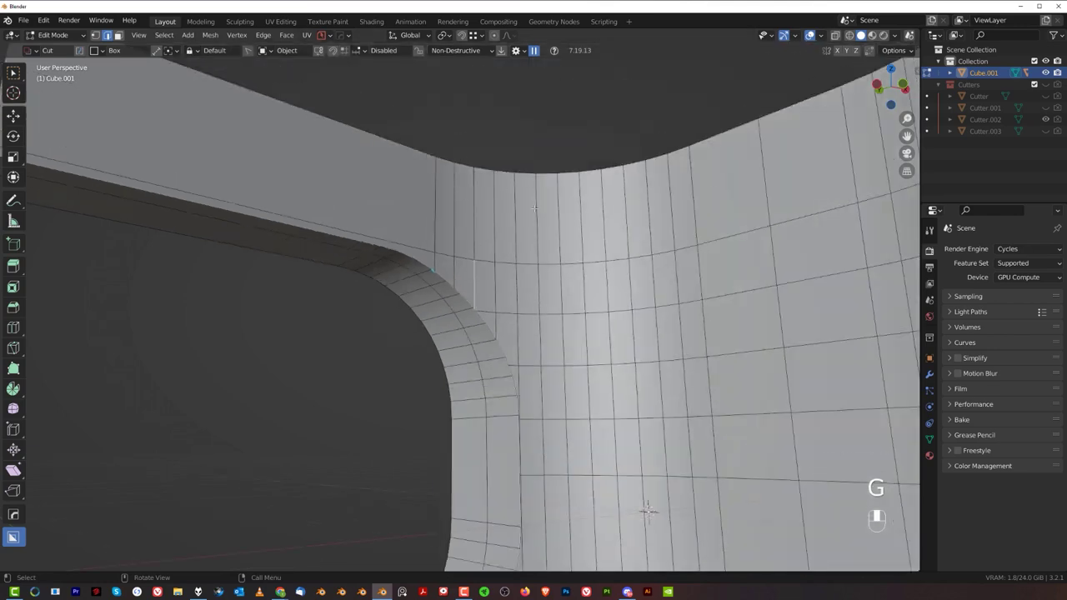
{"action": "left_click_drag", "start_coordinate": [187, 52], "coordinate": [187, 52]}
{"action": "key", "text": "k"}
{"action": "key", "text": "shift+Tab"}
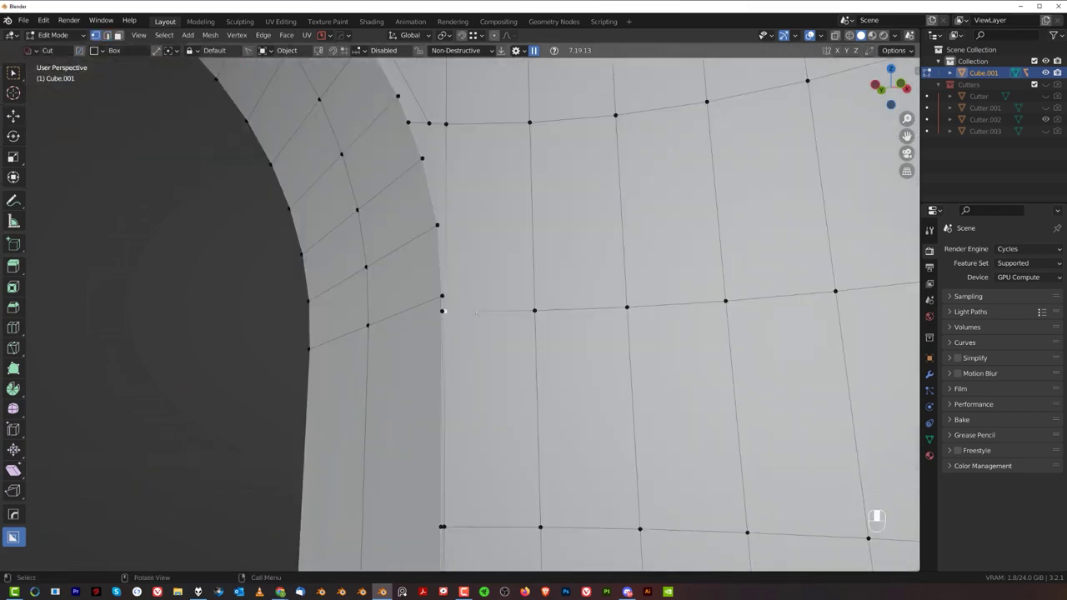
Slide the stray fillet-corner vertex along its edge
{"action": "key", "text": "g"}
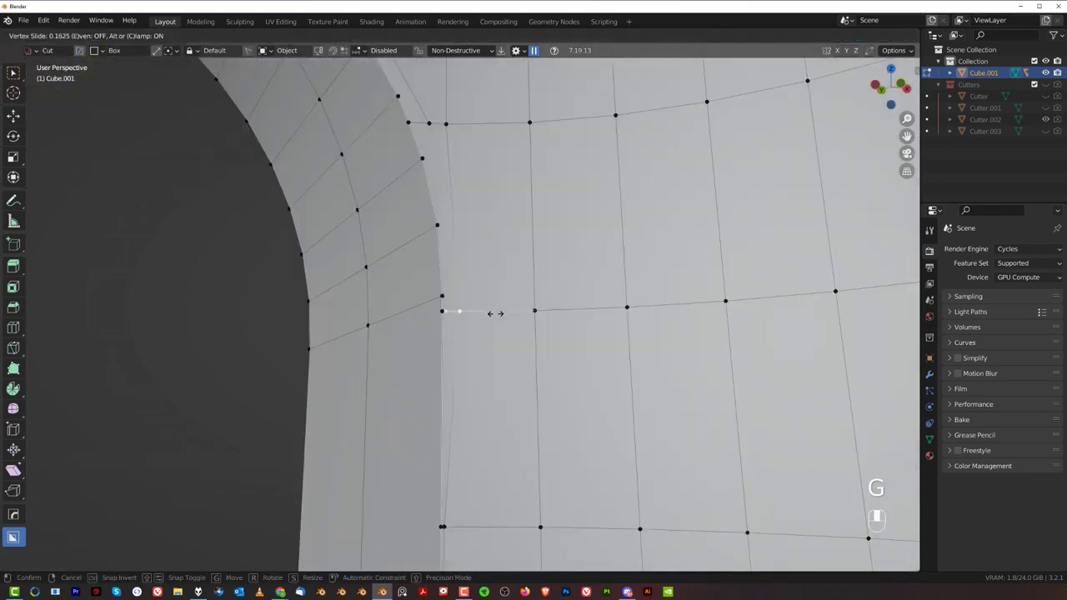
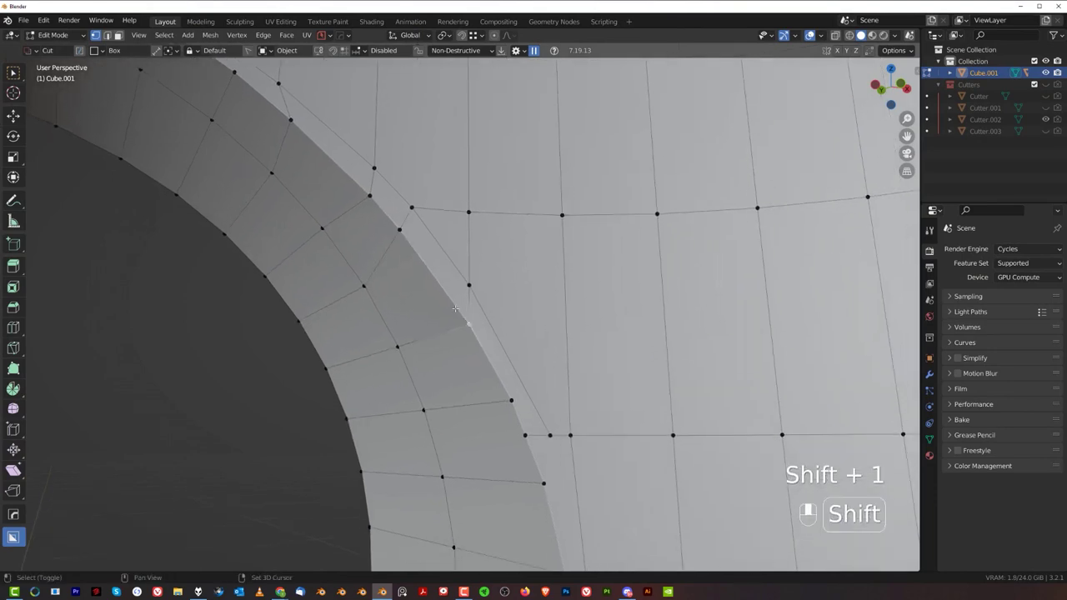
Slide further stray vertices along the fillet edge and select the fillet edge vertices
{"action": "key", "text": "1"}
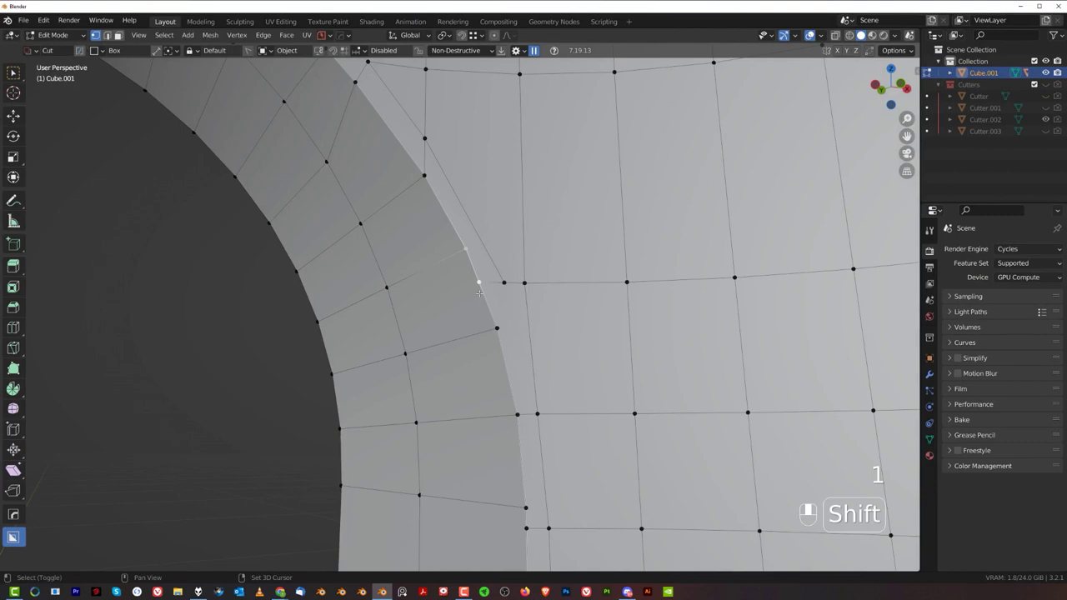
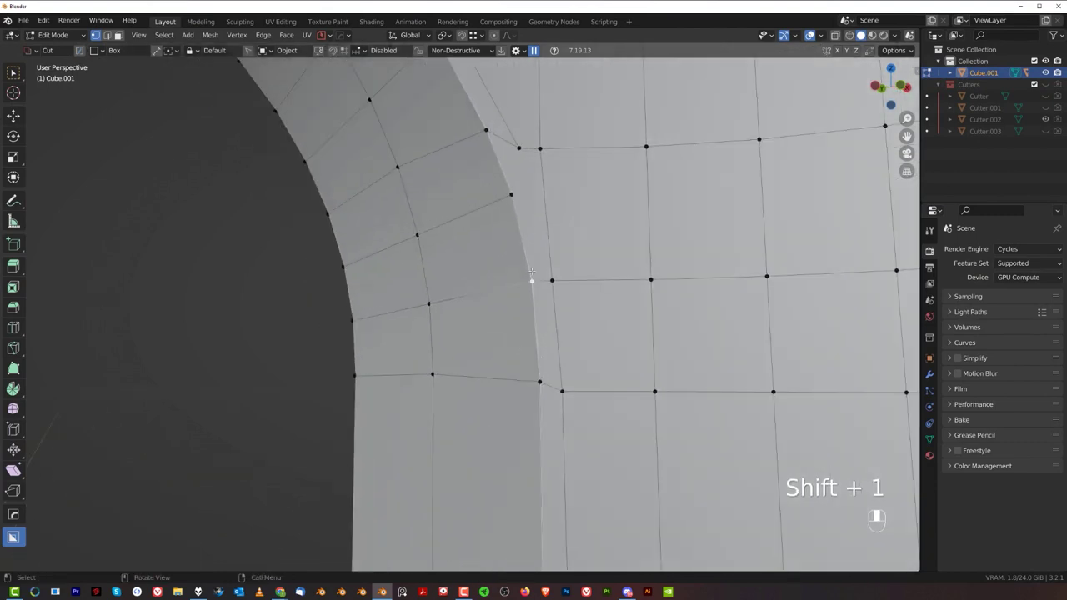
{"action": "right_click", "coordinate": [187, 52]}
{"action": "left_click_drag", "start_coordinate": [186, 52], "coordinate": [187, 52]}
{"action": "left_click", "coordinate": [186, 52]}
{"action": "left_click_drag", "start_coordinate": [187, 51], "coordinate": [187, 52]}
{"action": "left_click", "coordinate": [187, 52]}
{"action": "left_click_drag", "start_coordinate": [187, 52], "coordinate": [187, 51]}
{"action": "left_click", "coordinate": [187, 51]}
{"action": "middle_click", "coordinate": [186, 52]}
{"action": "left_click_drag", "start_coordinate": [186, 52], "coordinate": [107, 37]}
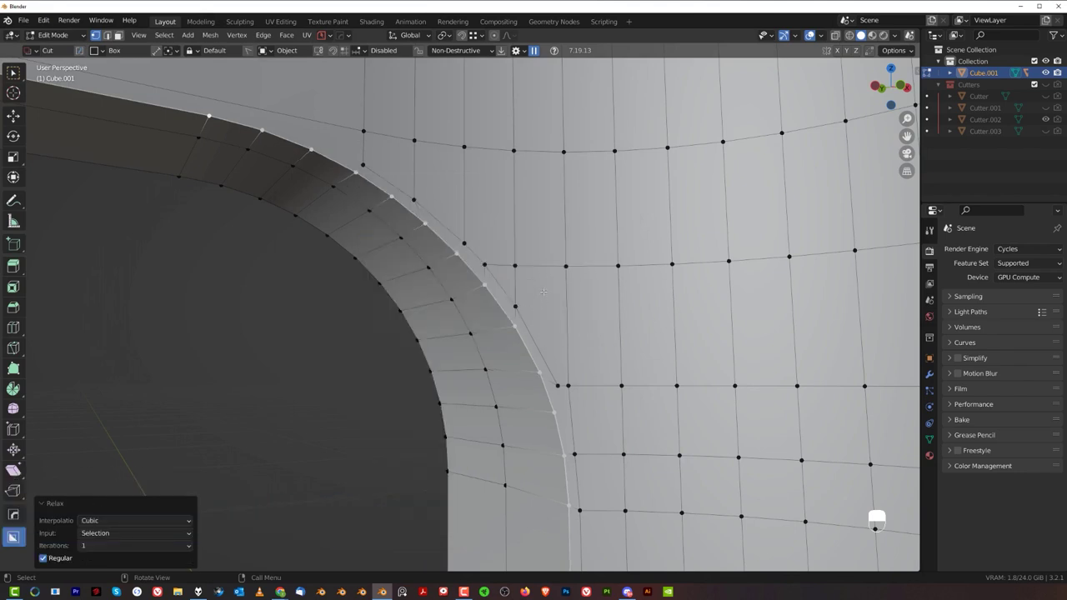
Repeatedly relax the fillet edge loop until its vertices sit evenly, then return to the shaded block
{"action": "key", "text": "shift+r"}
{"action": "key", "text": "shift+r"}
{"action": "key", "text": "shift+r"}
{"action": "key", "text": "shift+r"}
{"action": "key", "text": "shift+r"}
{"action": "key", "text": "shift+r"}
{"action": "key", "text": "shift+r"}
{"action": "key", "text": "shift+r"}
{"action": "key", "text": "shift+r"}
{"action": "key", "text": "shift+r"}
{"action": "key", "text": "shift+r"}
{"action": "key", "text": "shift+r"}
{"action": "key", "text": "shift+r"}
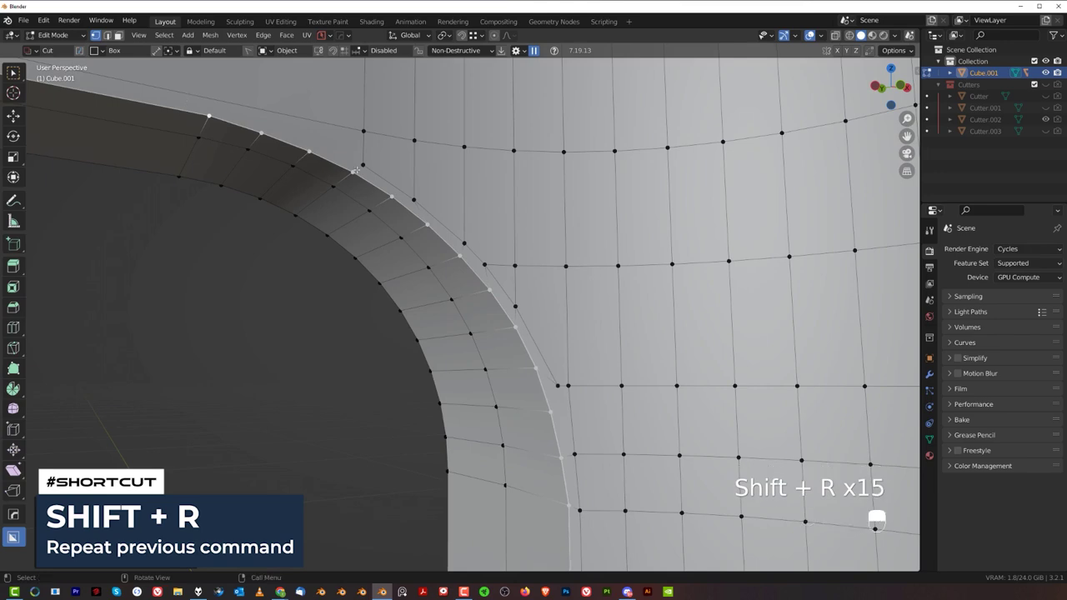
{"action": "left_click", "coordinate": [187, 52]}
{"action": "right_click", "coordinate": [187, 51]}
{"action": "left_click_drag", "start_coordinate": [186, 52], "coordinate": [187, 51]}
Enable 60° Auto Smooth on Cube.001 and add a Weighted Normal modifier with Keep Sharp, then reopen the mesh
{"action": "key", "text": "Tab"}
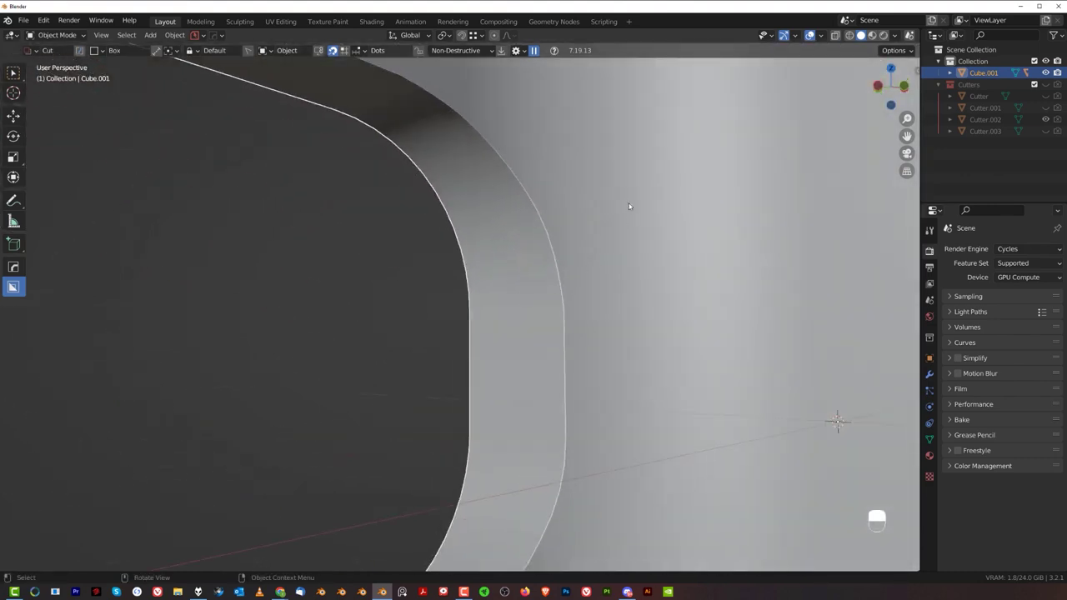
{"action": "key", "text": "q"}
{"action": "left_click_drag", "start_coordinate": [186, 51], "coordinate": [187, 52]}
{"action": "left_click", "coordinate": [187, 52]}
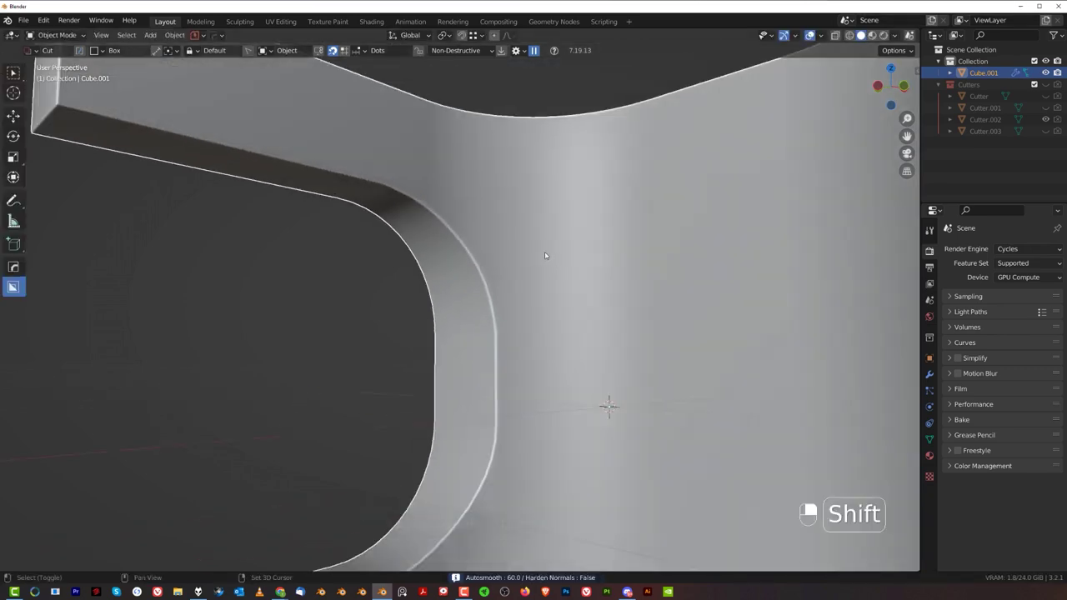
{"action": "key", "text": "q"}
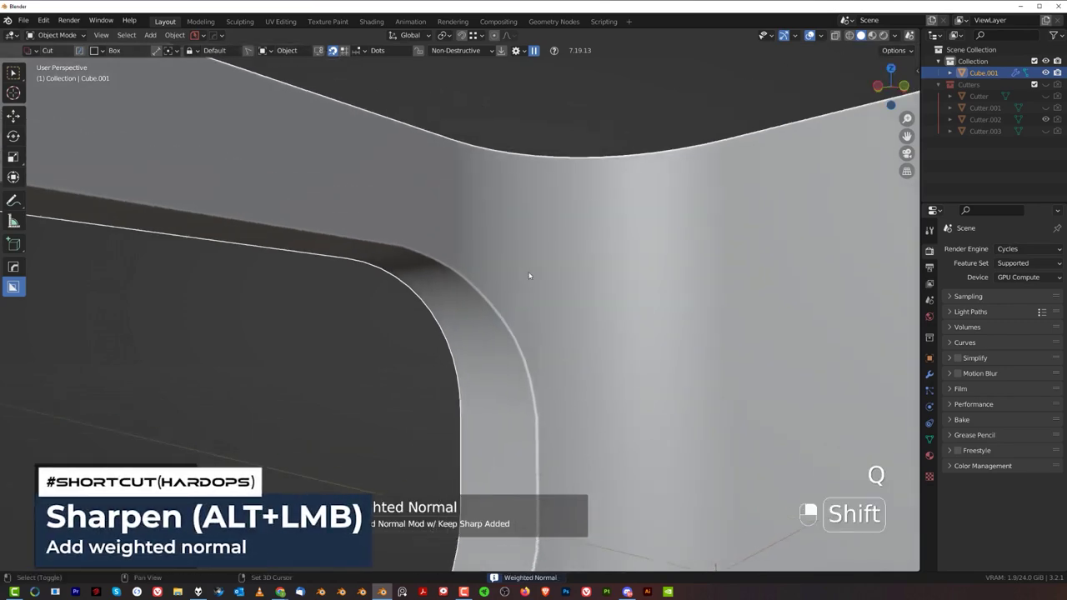
{"action": "key", "text": "Tab"}
{"action": "left_click", "coordinate": [186, 51]}
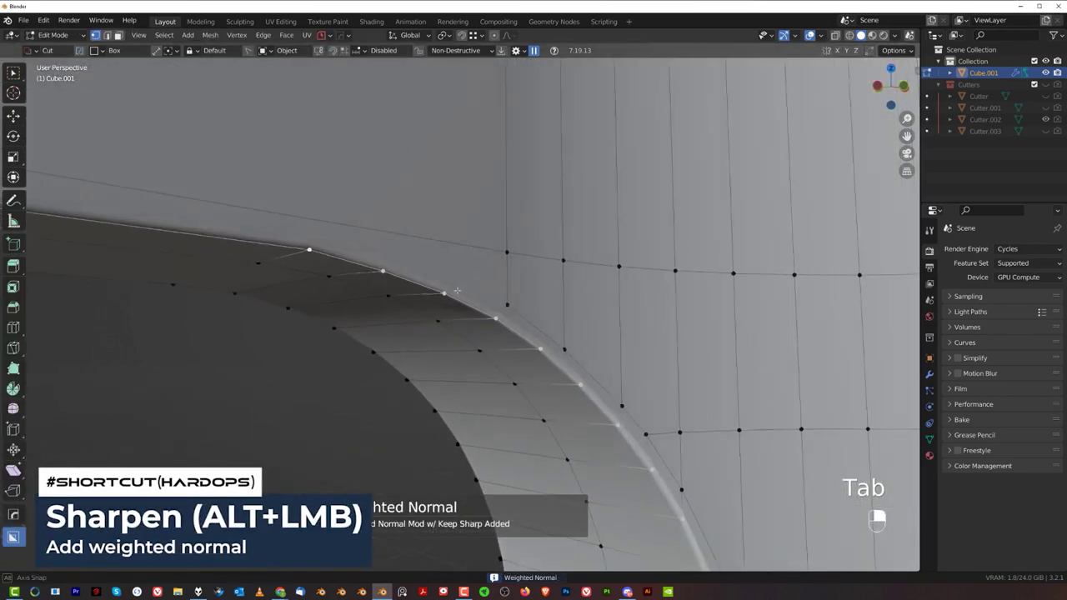
Select the edge loop across the curved strip at the fillet corner and slide it along the curve
{"action": "key", "text": "k"}
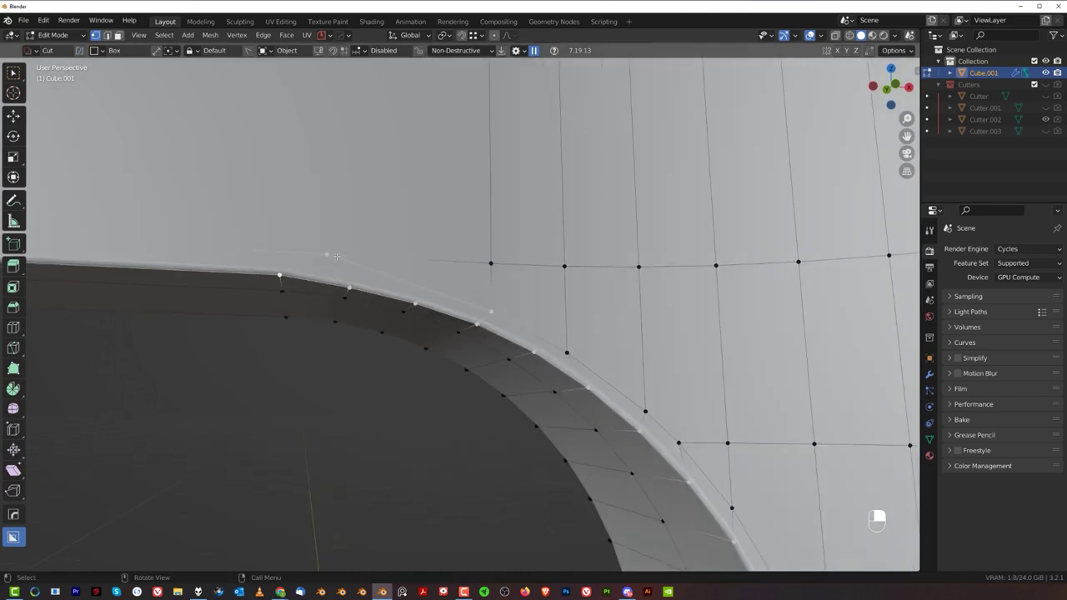
{"action": "middle_click", "coordinate": [186, 52]}
{"action": "left_click", "coordinate": [187, 52]}
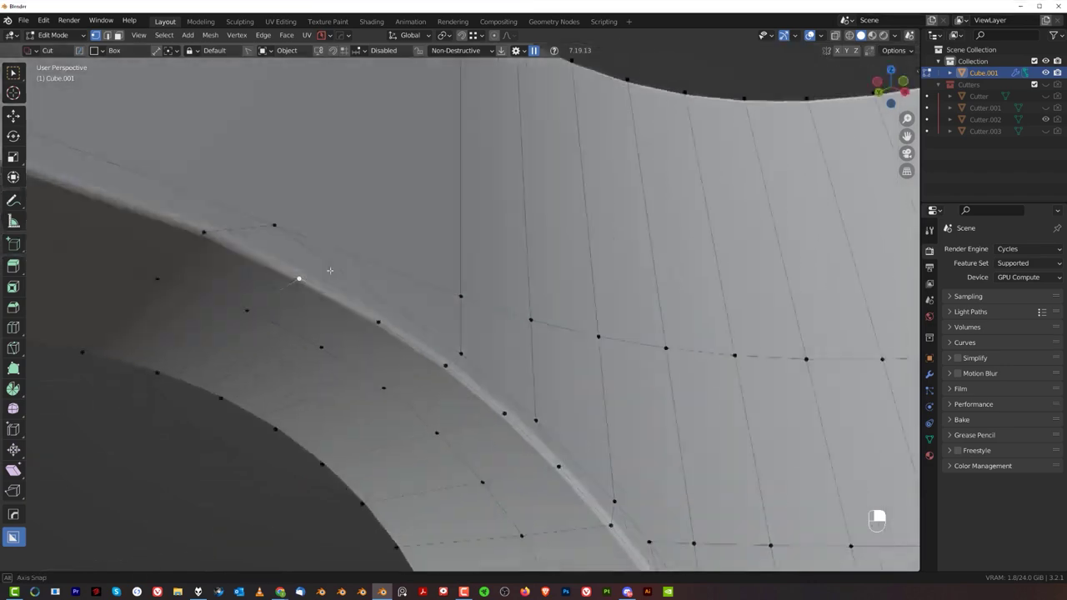
{"action": "key", "text": "Tab"}
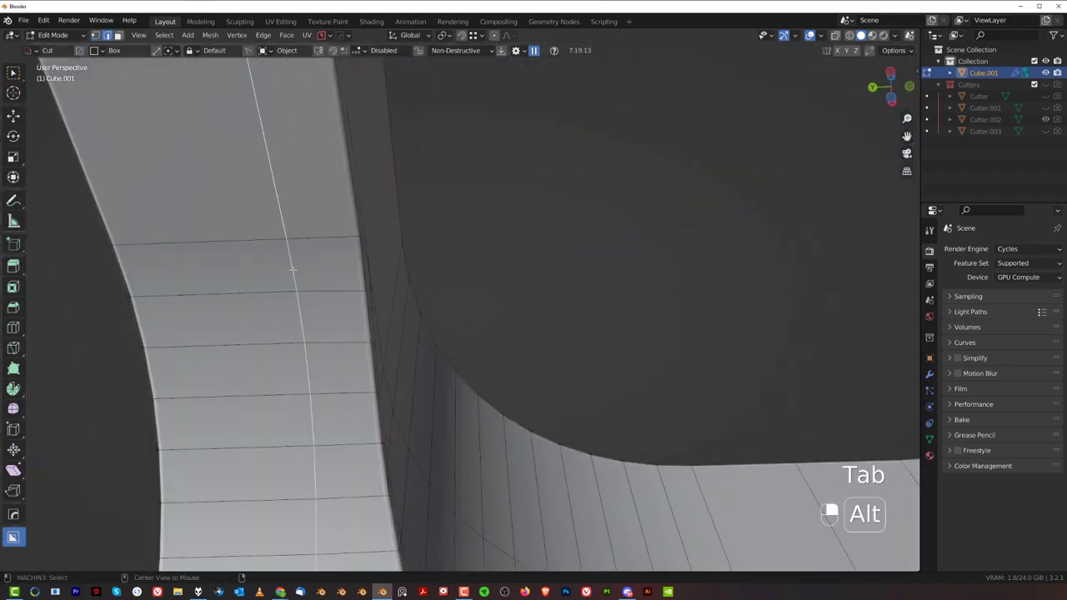
{"action": "key", "text": "g"}
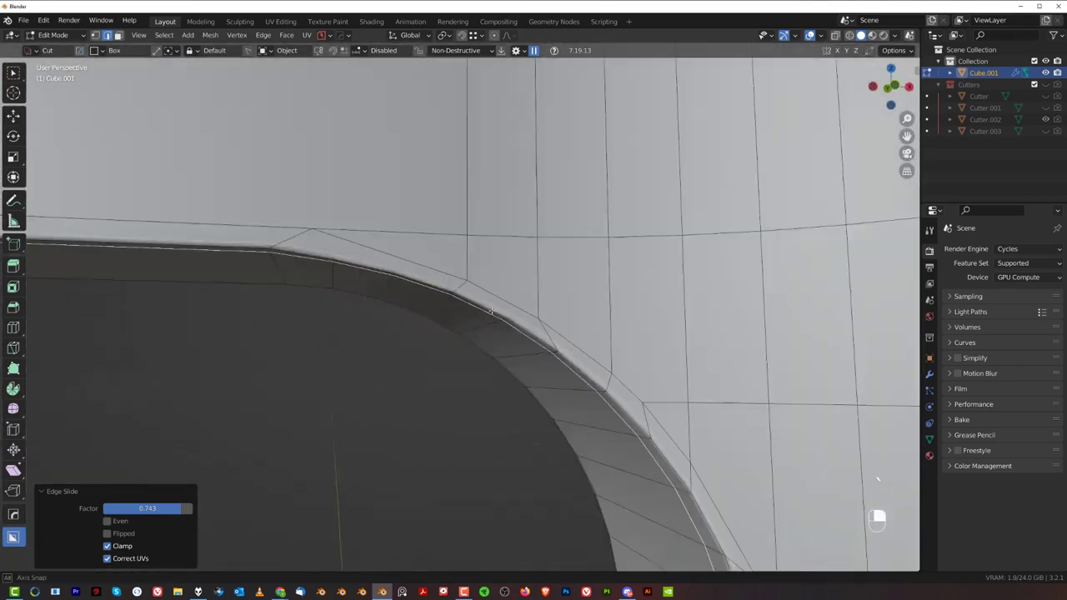
{"action": "key", "text": "Tab"}
Move the remaining stray corner vertex onto the fillet curve so the corner topology lines up
{"action": "middle_click", "coordinate": [186, 52]}
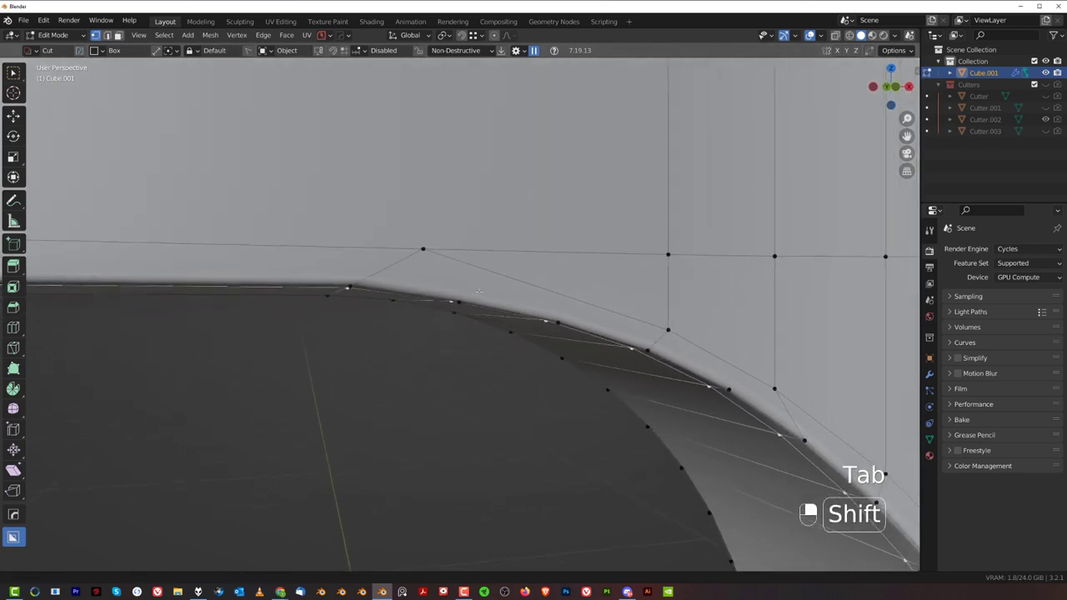
{"action": "key", "text": "g"}
{"action": "left_click", "coordinate": [187, 51]}
{"action": "key", "text": "g"}
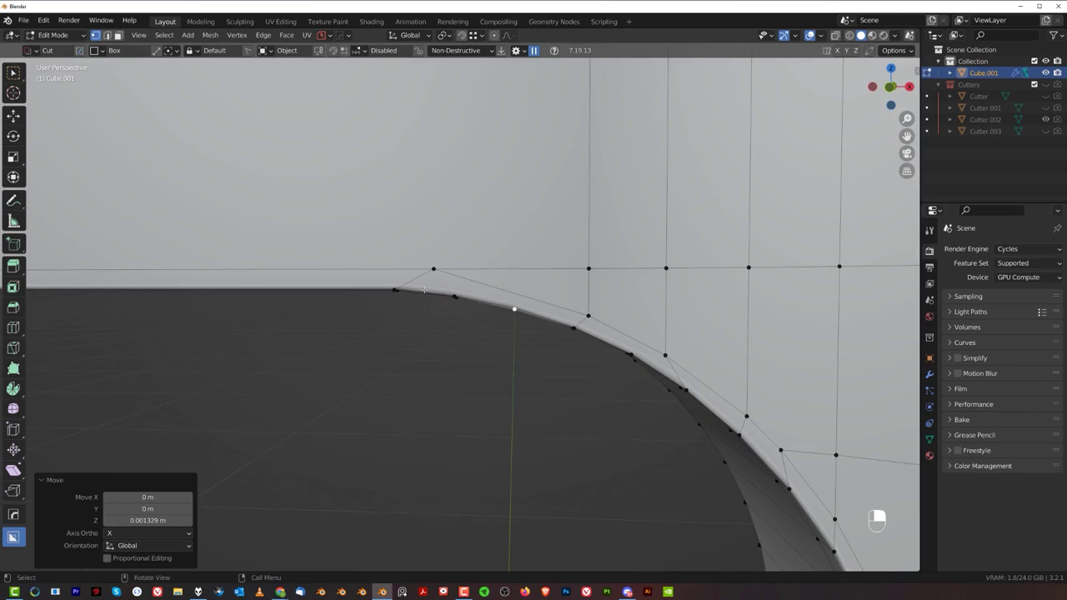
{"action": "middle_click", "coordinate": [186, 52]}
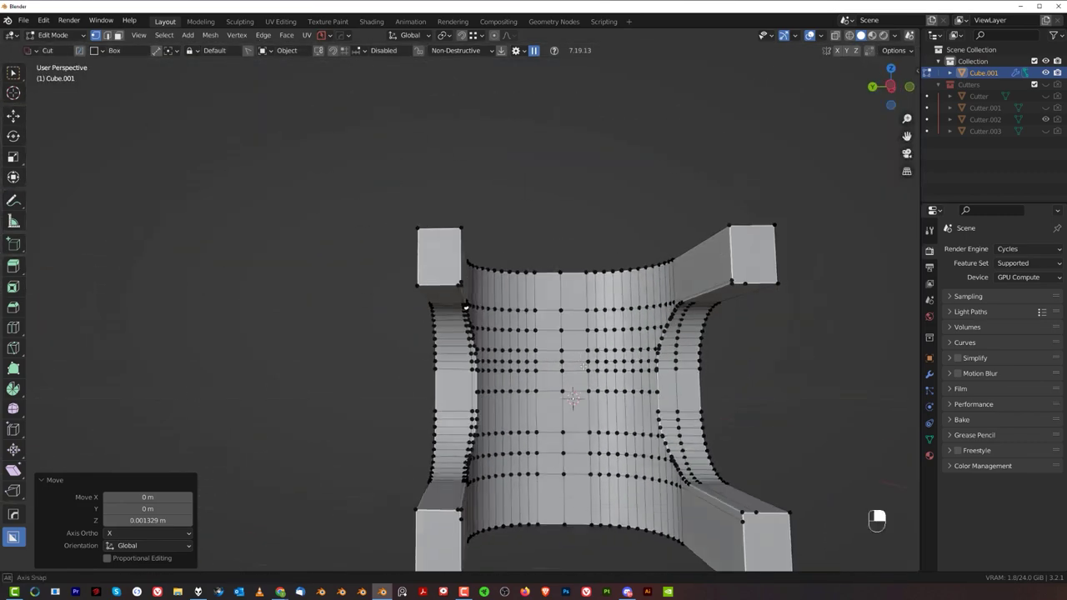
Toggle X-ray off, leave Edit Mode and orbit the block to inspect the smooth fillet shading
{"action": "key", "text": "alt+x"}
{"action": "key", "text": "alt+x"}
{"action": "key", "text": "Tab"}
{"action": "middle_click", "coordinate": [186, 52]}
{"action": "left_click", "coordinate": [187, 52]}
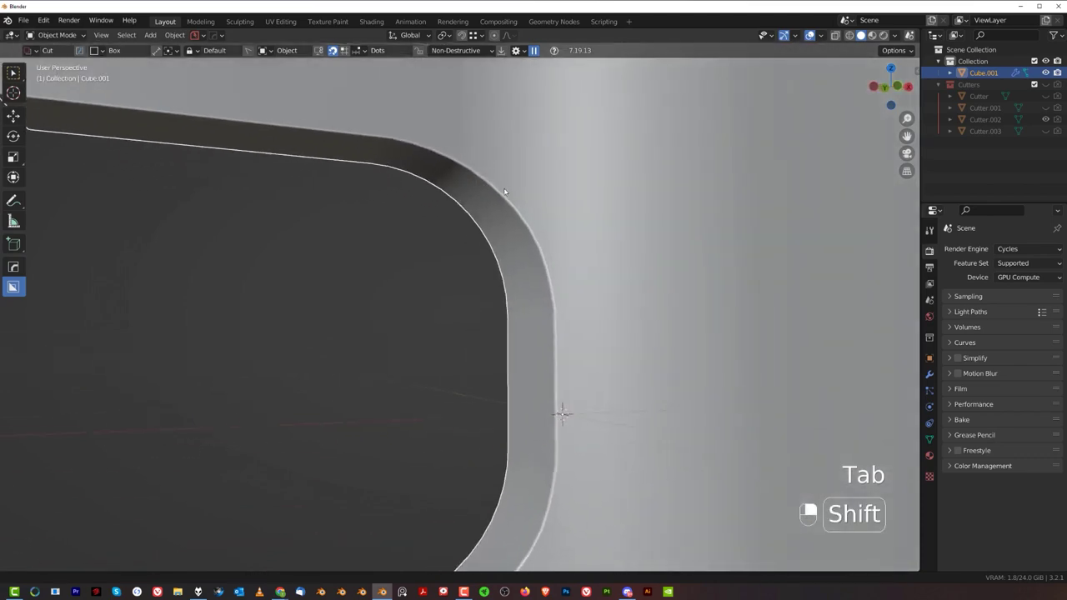
{"action": "left_click_drag", "start_coordinate": [187, 52], "coordinate": [187, 52]}
{"action": "right_click", "coordinate": [187, 51]}
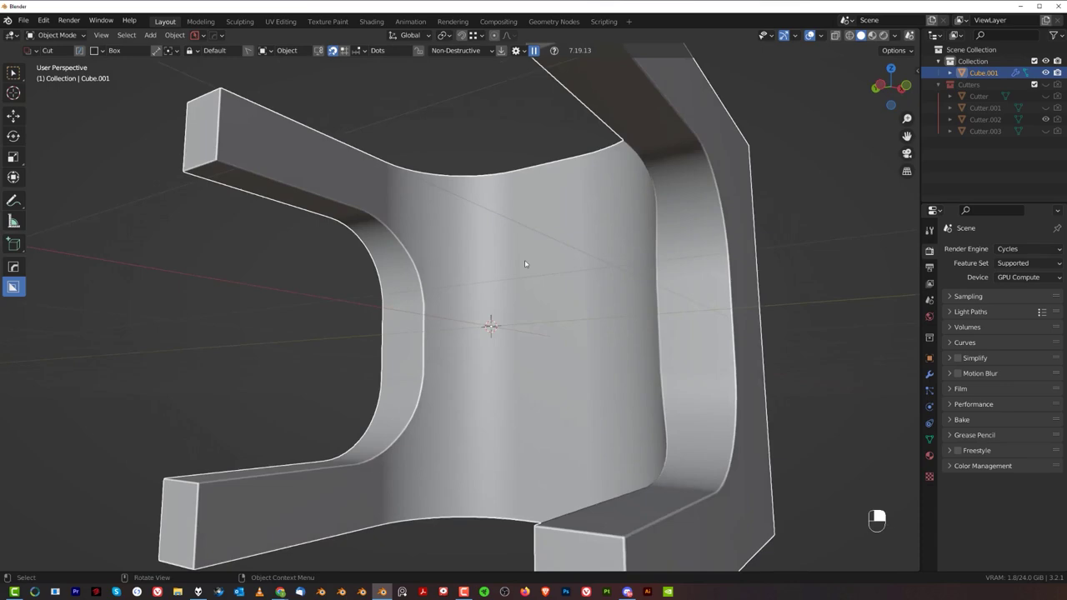
At the next fillet corner, select the edge loop across the face and slide it toward the curve
{"action": "key", "text": "Tab"}
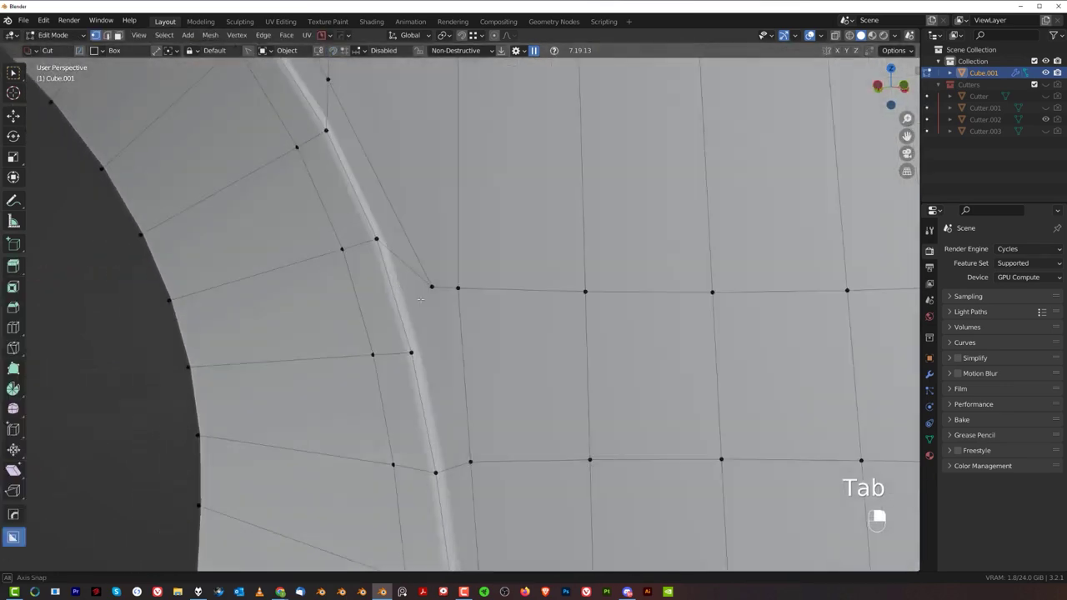
{"action": "left_click", "coordinate": [187, 51]}
{"action": "right_click", "coordinate": [187, 52]}
{"action": "left_click", "coordinate": [187, 52]}
{"action": "key", "text": "ctrl+r"}
{"action": "right_click", "coordinate": [187, 52]}
{"action": "left_click_drag", "start_coordinate": [187, 51], "coordinate": [187, 52]}
{"action": "key", "text": "Tab"}
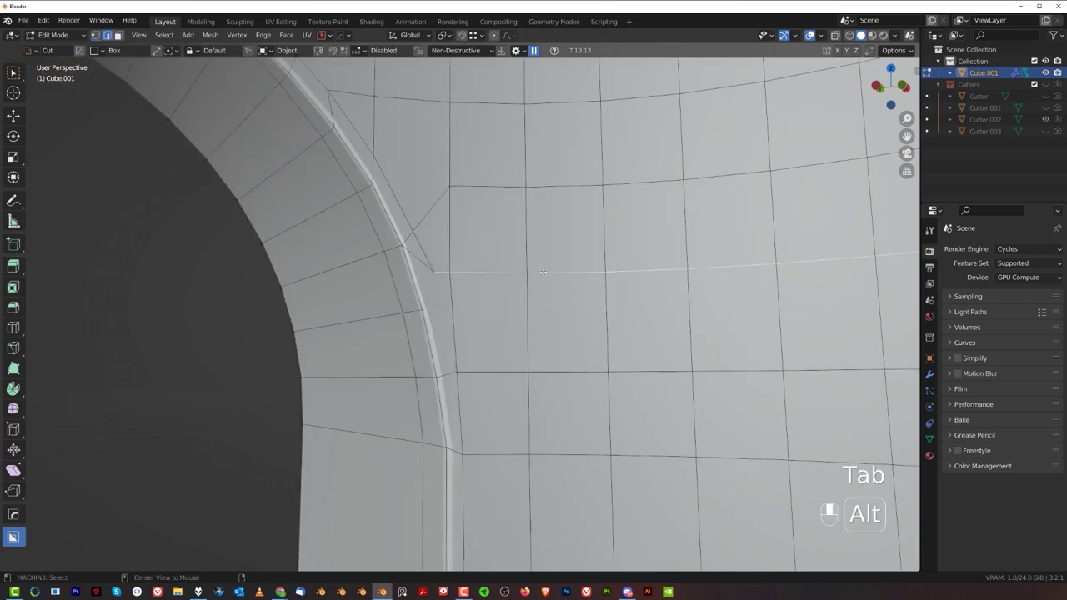
{"action": "key", "text": "g"}
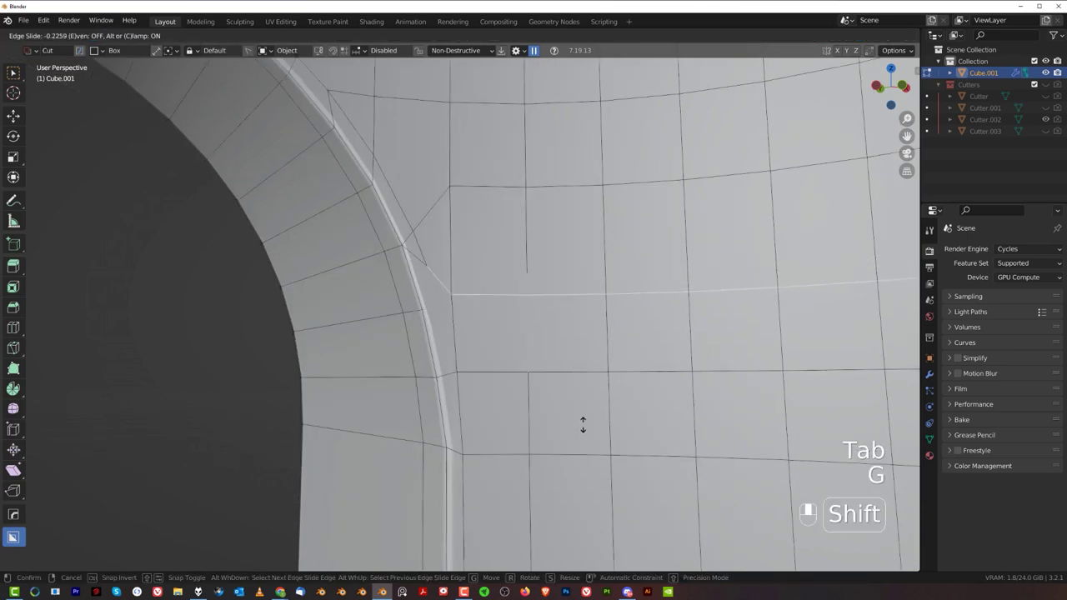
Adjust the corner geometry, toggling in and out of Edit Mode to check the result on the face grid
{"action": "key", "text": "Tab"}
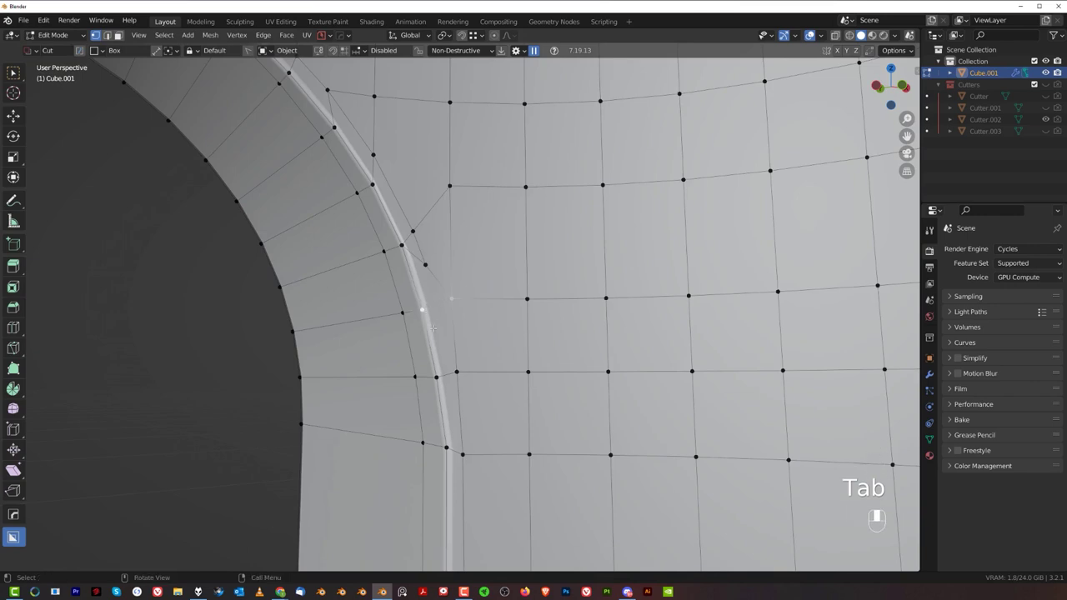
{"action": "key", "text": "j"}
{"action": "key", "text": "Tab"}
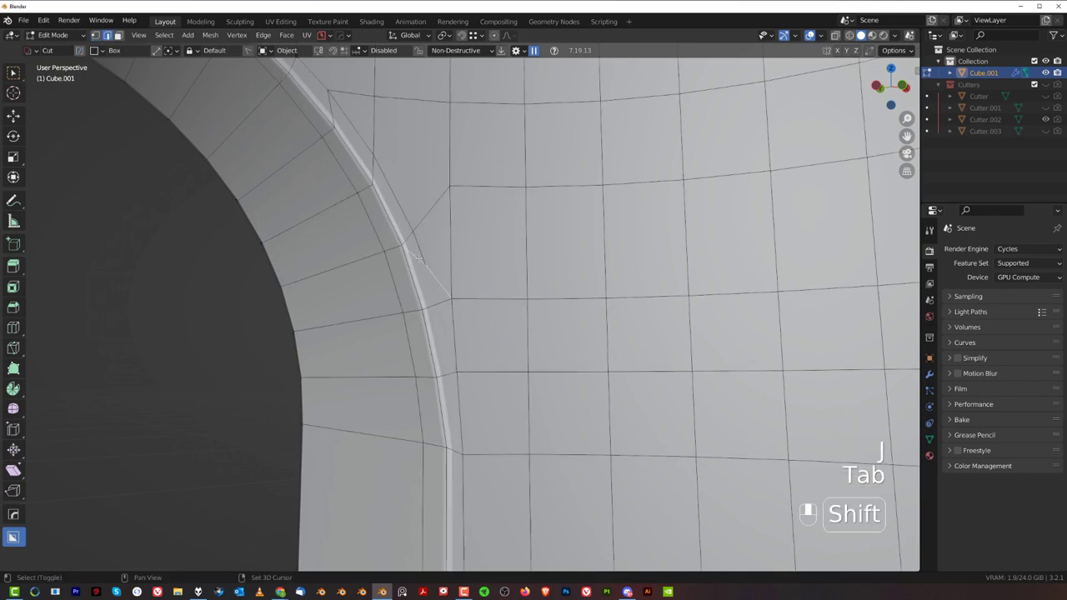
{"action": "left_click_drag", "start_coordinate": [186, 51], "coordinate": [187, 52]}
{"action": "key", "text": "j"}
{"action": "key", "text": "Tab"}
{"action": "key", "text": "j"}
{"action": "key", "text": "Tab"}
{"action": "left_click_drag", "start_coordinate": [187, 52], "coordinate": [187, 52]}
Inspect the symmetrized corner with X-ray toggled, then slide another fillet-corner vertex along its edge
{"action": "middle_click", "coordinate": [187, 52]}
{"action": "middle_click", "coordinate": [187, 52]}
{"action": "middle_click", "coordinate": [187, 52]}
{"action": "middle_click", "coordinate": [187, 52]}
{"action": "key", "text": "Tab"}
{"action": "key", "text": "alt+x"}
{"action": "key", "text": "alt+x"}
{"action": "middle_click", "coordinate": [186, 52]}
{"action": "left_click_drag", "start_coordinate": [186, 52], "coordinate": [187, 52]}
{"action": "key", "text": "Tab"}
{"action": "key", "text": "Tab"}
{"action": "left_click_drag", "start_coordinate": [186, 51], "coordinate": [187, 51]}
{"action": "left_click", "coordinate": [187, 51]}
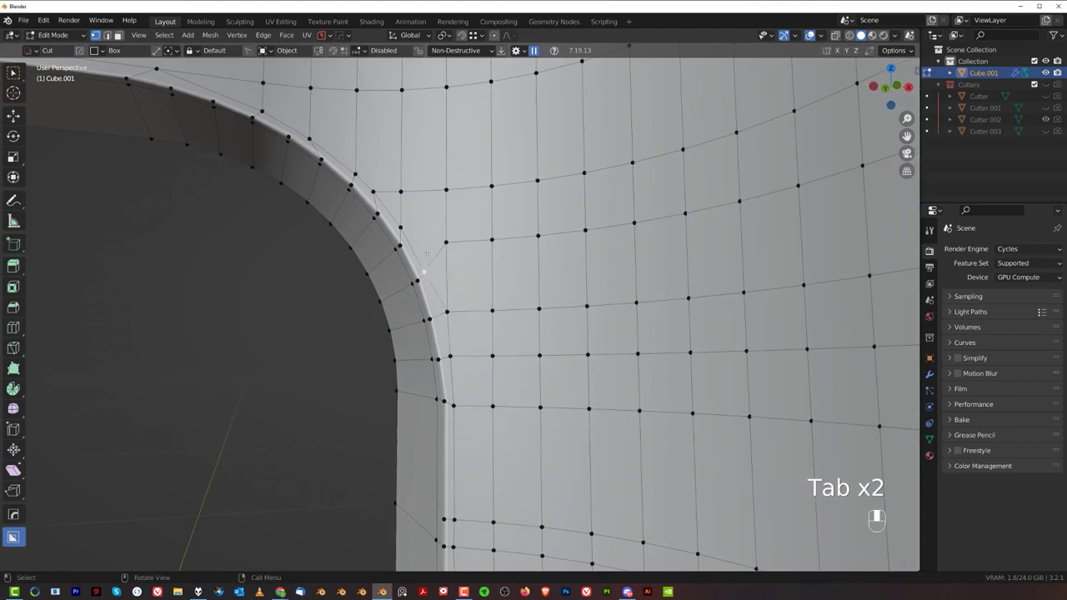
{"action": "key", "text": "g"}
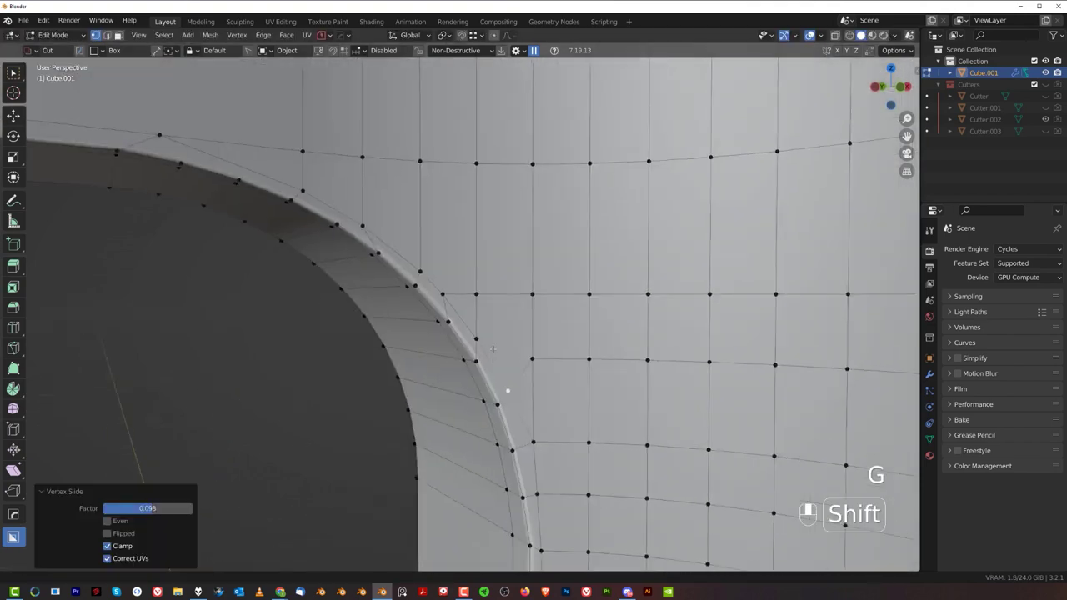